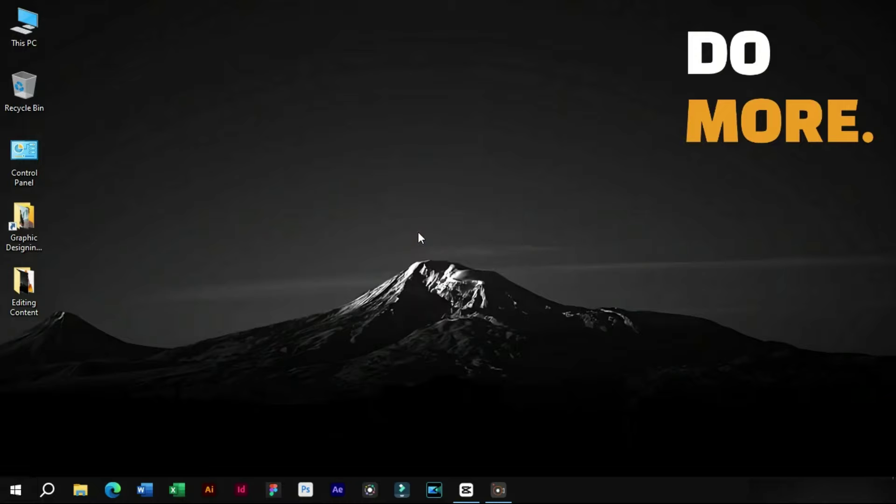
Step: From the desktop context menu, launch CapCut and load the 0830 (2) project with the park clip
right_click(409, 210)
click(430, 243)
click(428, 149)
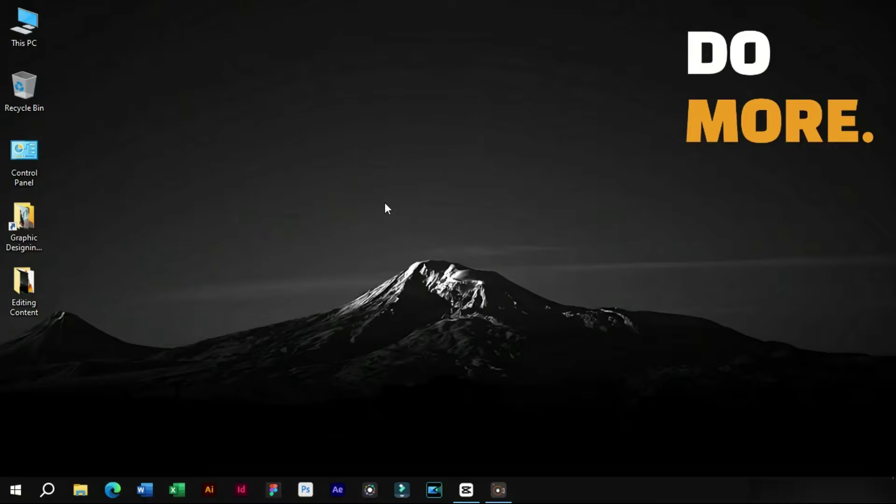